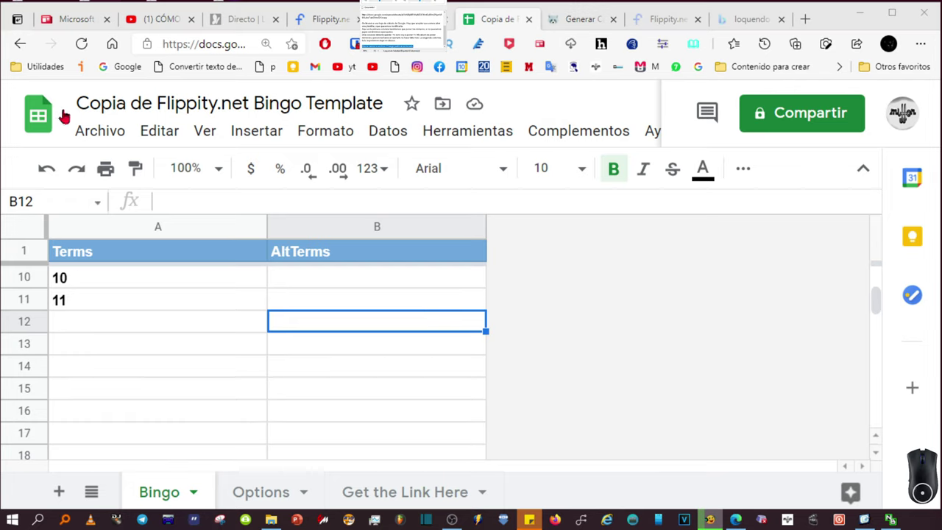
Choose Archivo > Publicar en la Web to start publishing the template.
{"action": "left_click", "coordinate": [107, 132]}
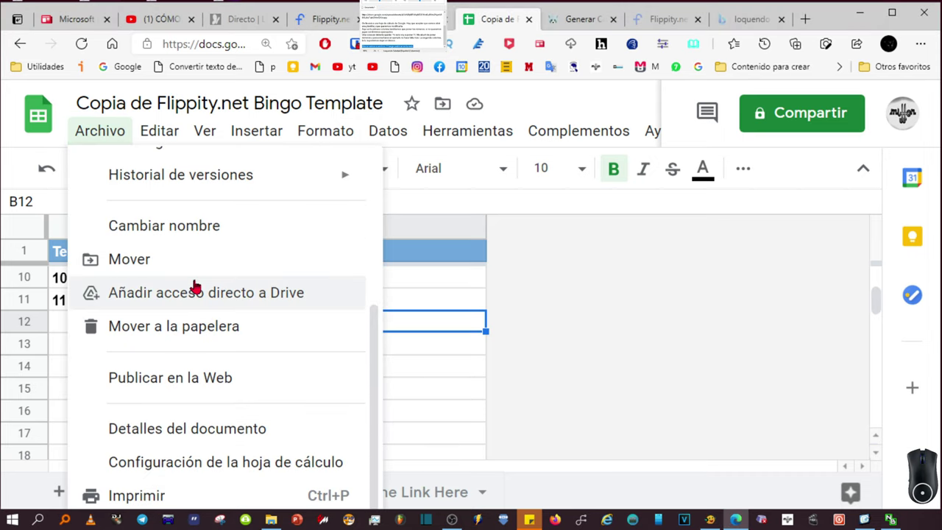
{"action": "left_click", "coordinate": [210, 384]}
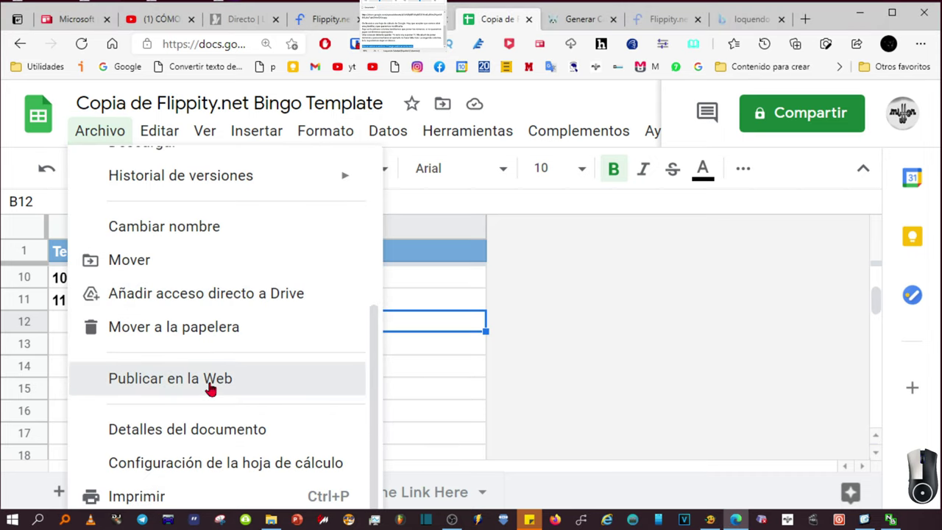
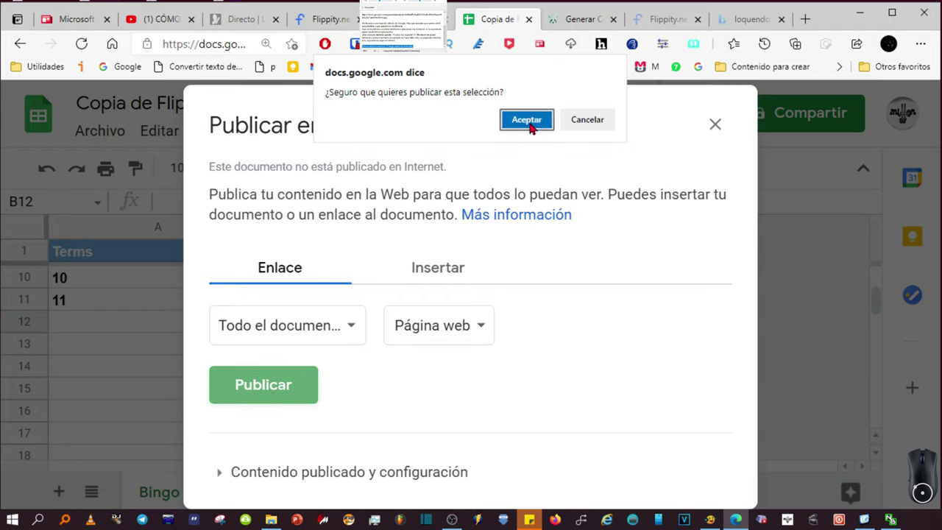
Confirm publishing the whole document and bring up options for the generated link.
{"action": "left_click", "coordinate": [534, 122]}
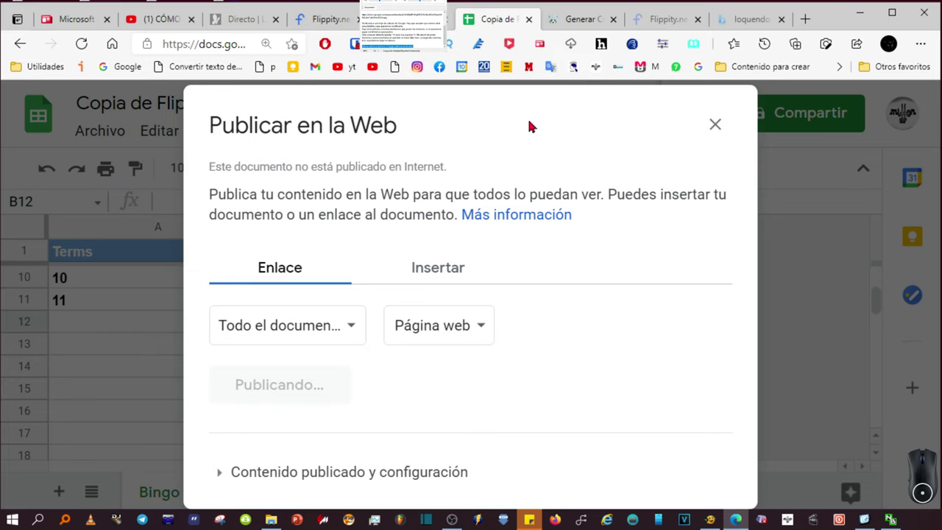
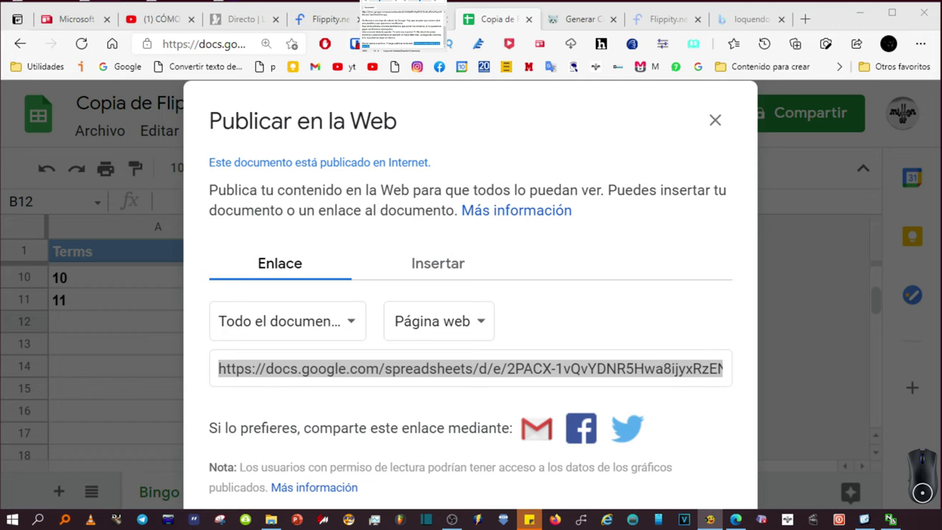
{"action": "right_click", "coordinate": [542, 334]}
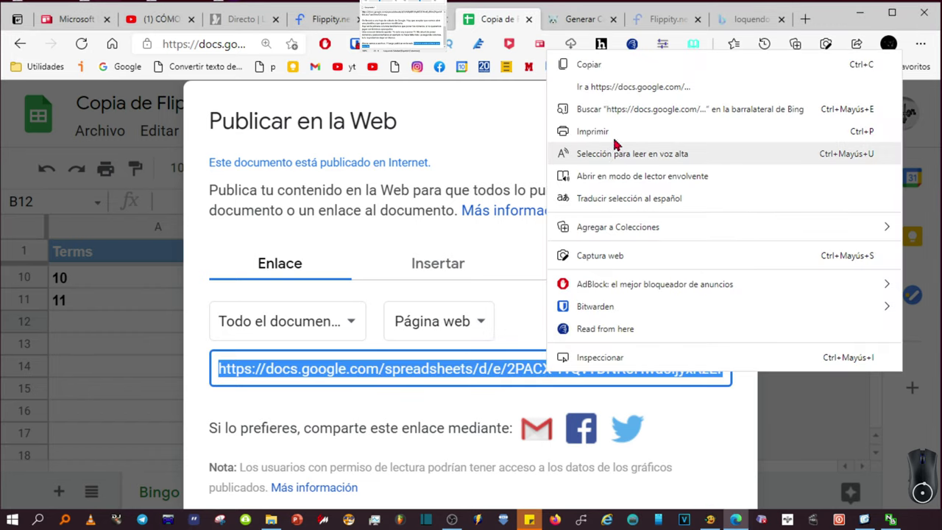
Go to the published spreadsheet page and show the Get the Link Here sheet.
{"action": "left_click", "coordinate": [622, 96]}
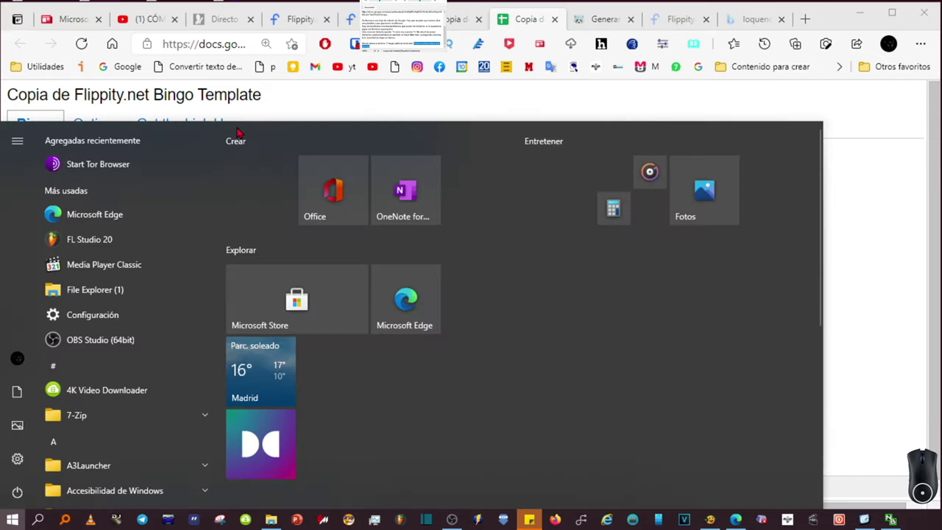
{"action": "left_click", "coordinate": [857, 109]}
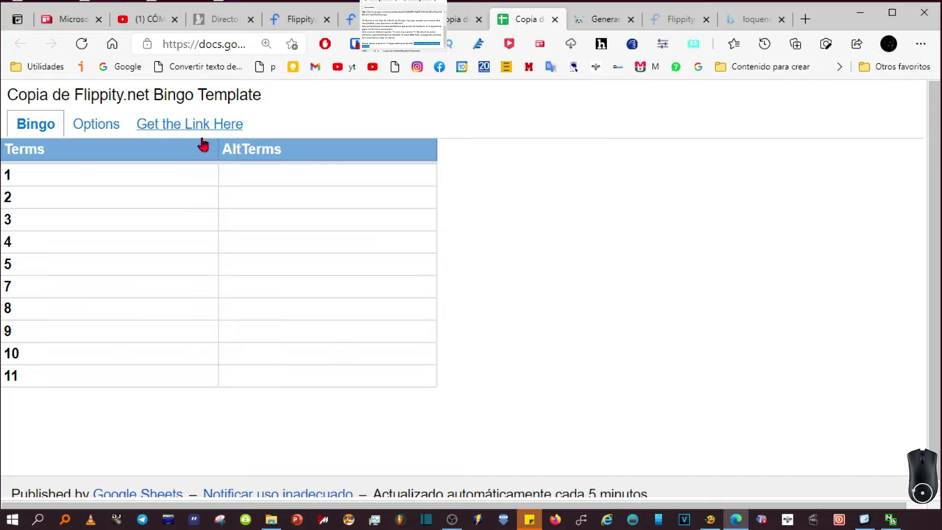
{"action": "left_click", "coordinate": [223, 126]}
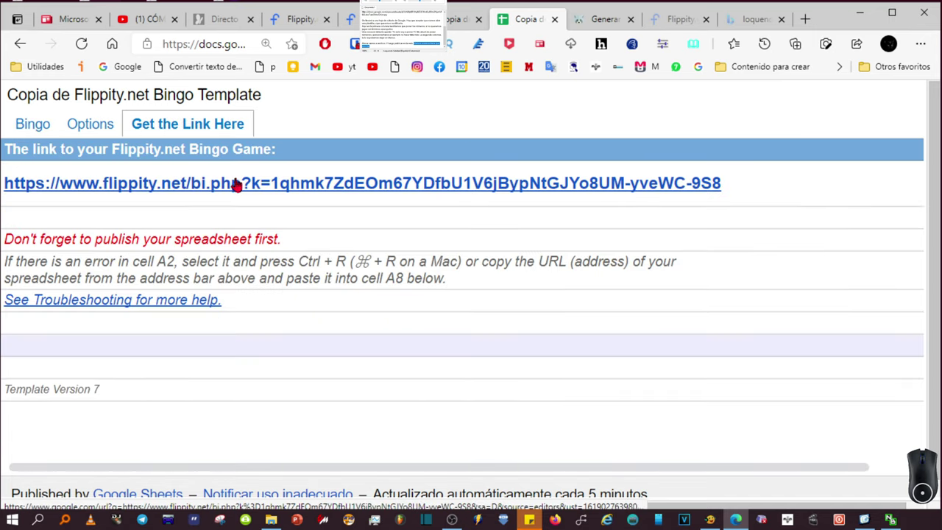
Follow the flippity.net link to the Bingo game and switch to its Print options.
{"action": "left_click", "coordinate": [243, 185]}
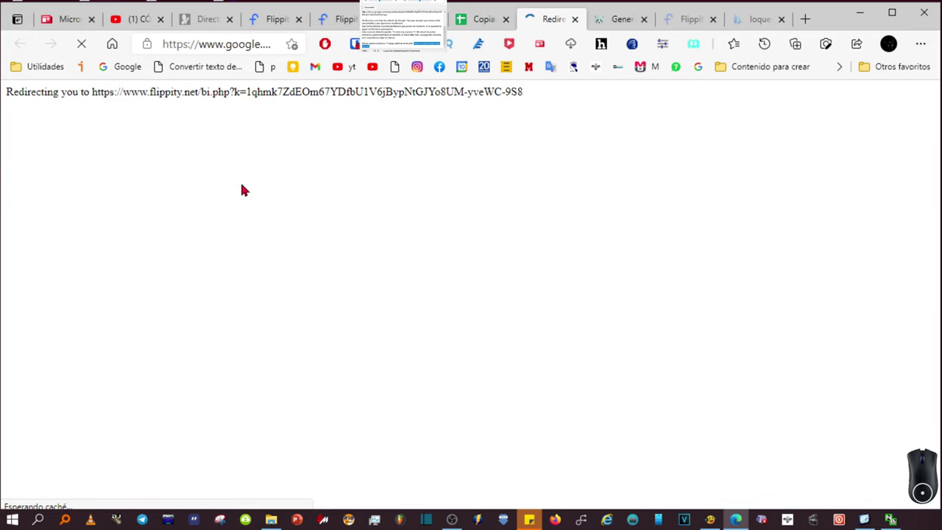
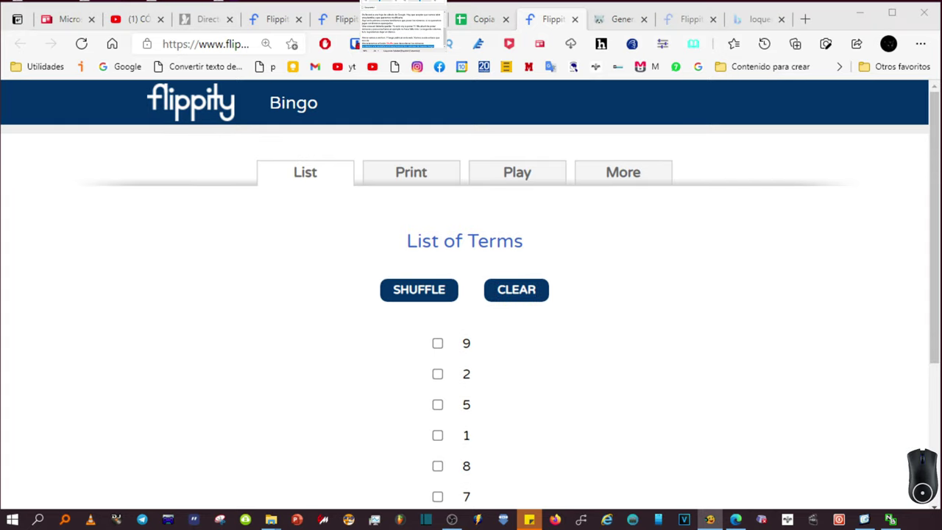
{"action": "left_click", "coordinate": [452, 288]}
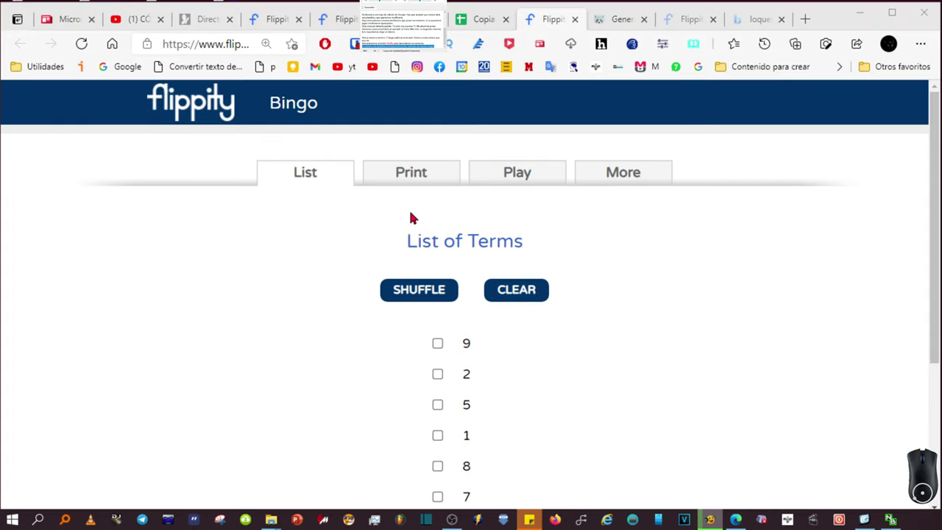
{"action": "left_click", "coordinate": [411, 174]}
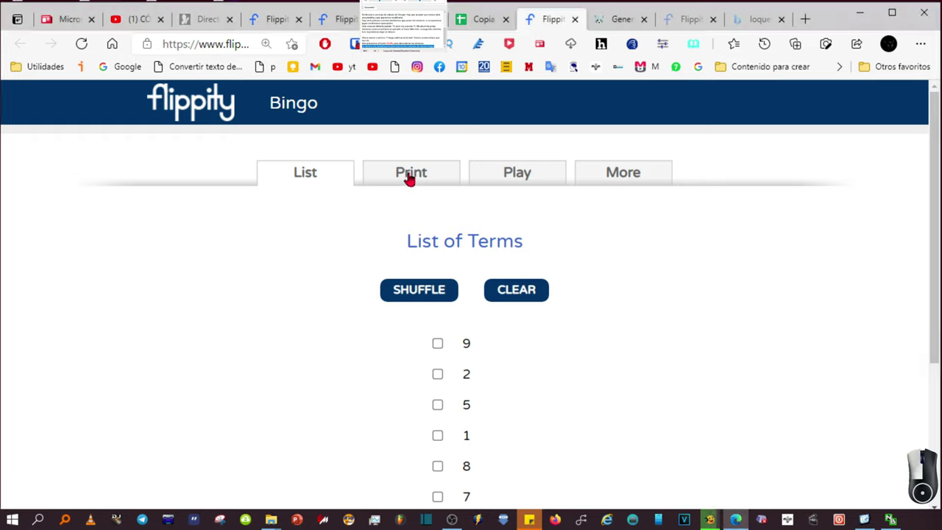
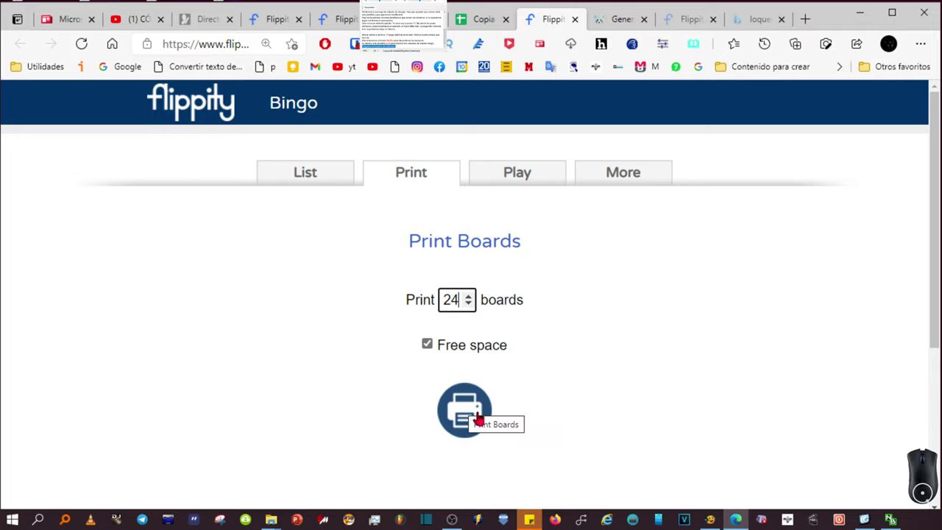
Generate the printable bingo boards from the Print options.
{"action": "left_click", "coordinate": [465, 405]}
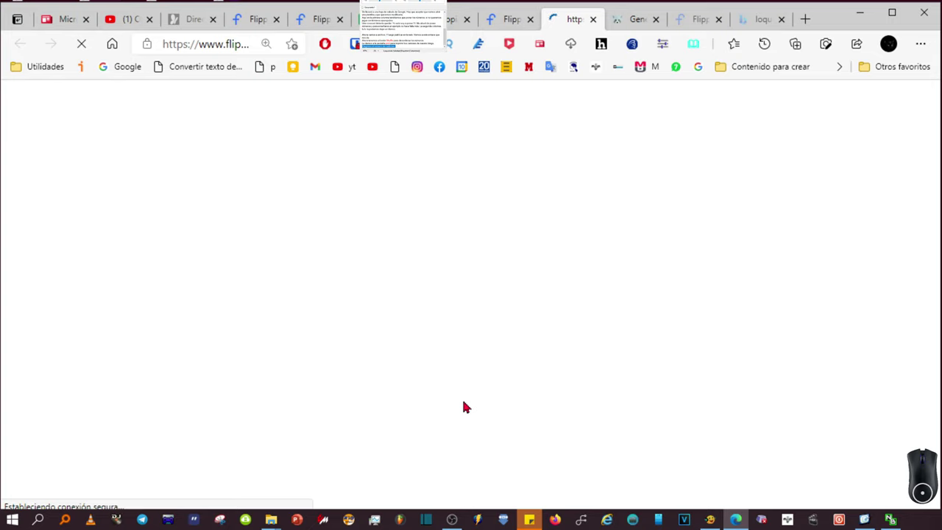
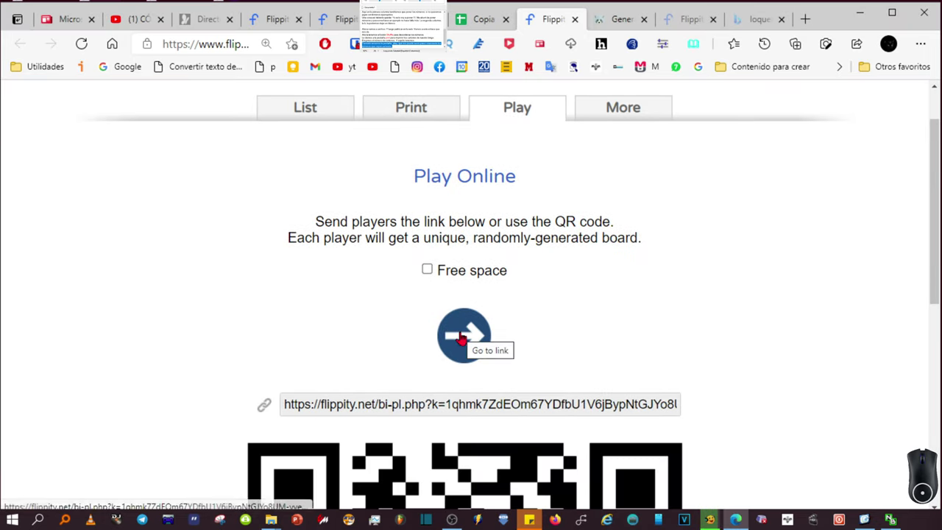
Go to an online player's bingo board from the Play Online section.
{"action": "left_click", "coordinate": [464, 285]}
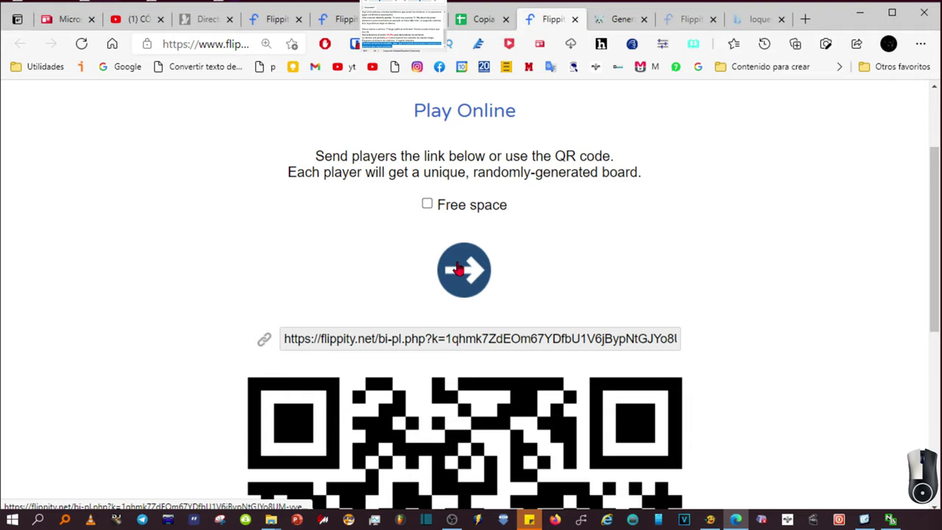